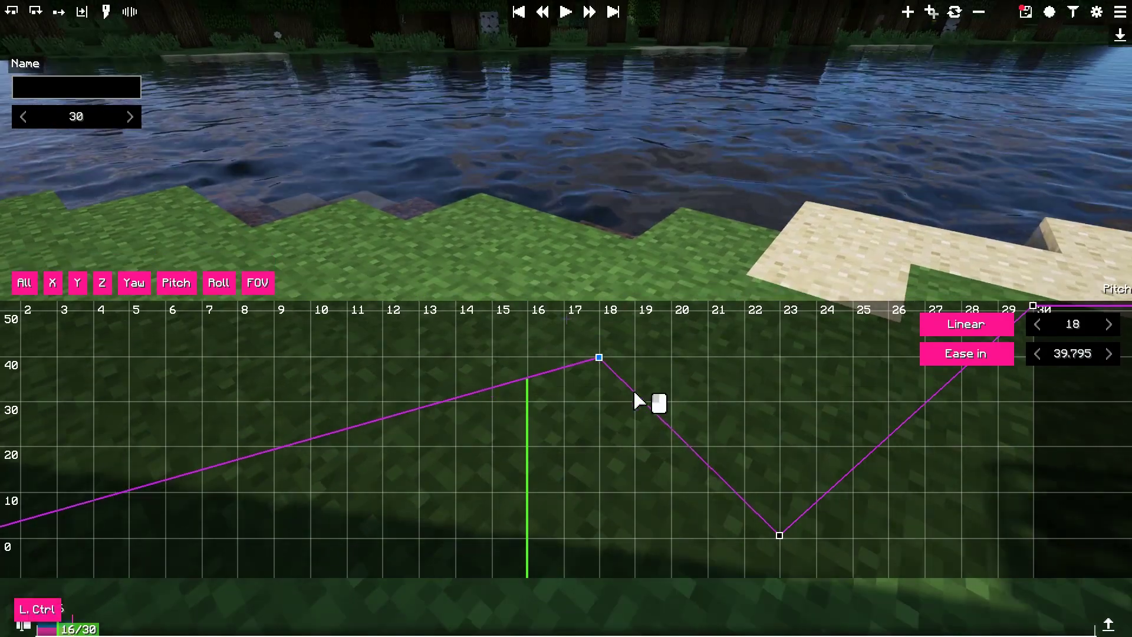
- Shift the pitch keyframe earlier to tick 1 at about 39.8 degrees on the graph
left_click_drag(586, 463, 520, 453)
left_click_drag(321, 417, 530, 402)
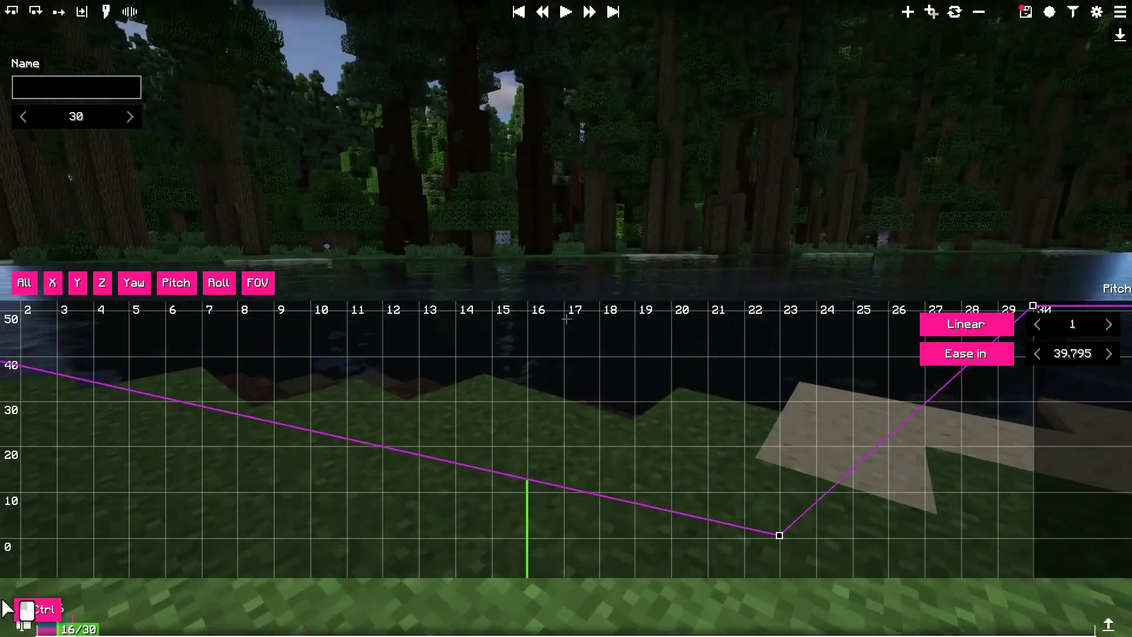
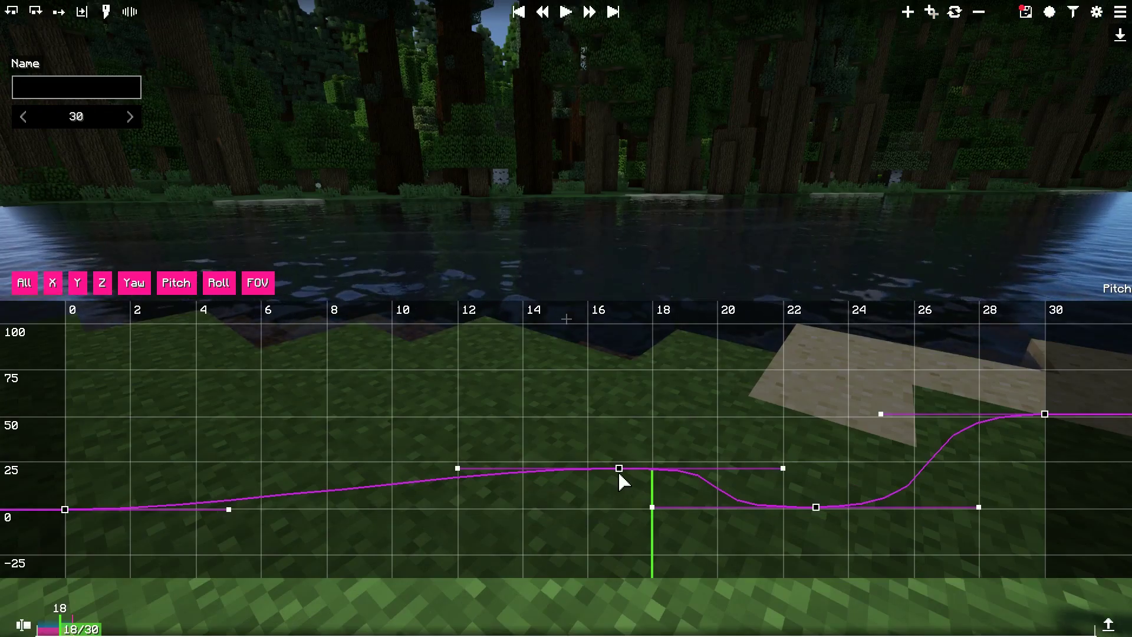
- Drag the Bezier pitch keyframe at tick 17 up the graph toward 29.892
left_click_drag(786, 471, 747, 359)
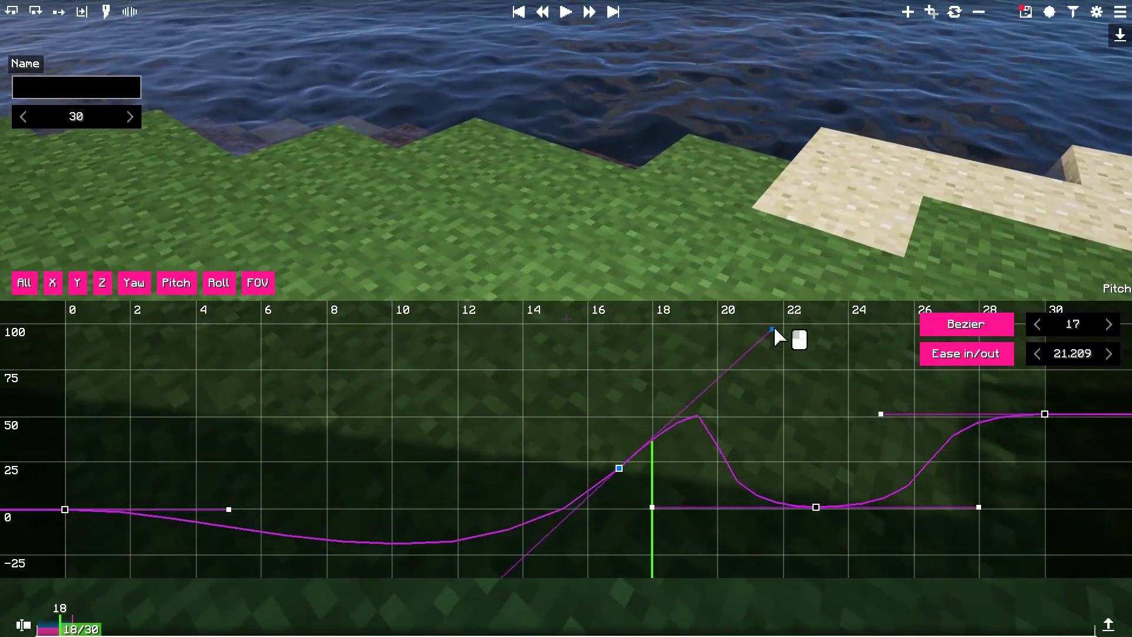
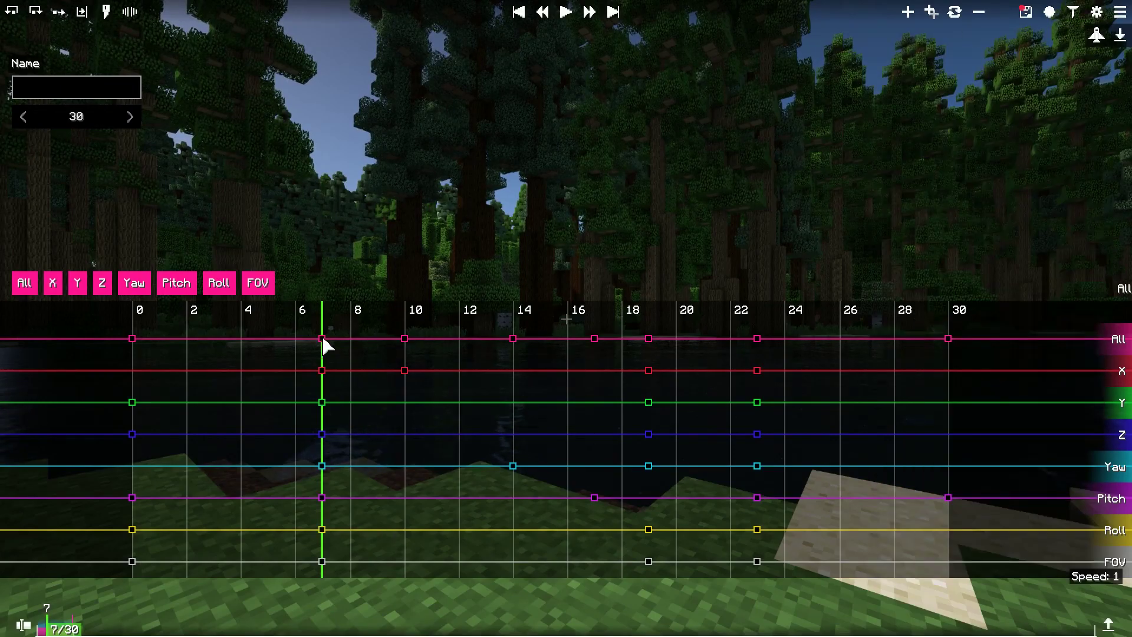
- Steer the camera around the forest in flight mode with the movement hotkeys
key("alt+5")
key("space")
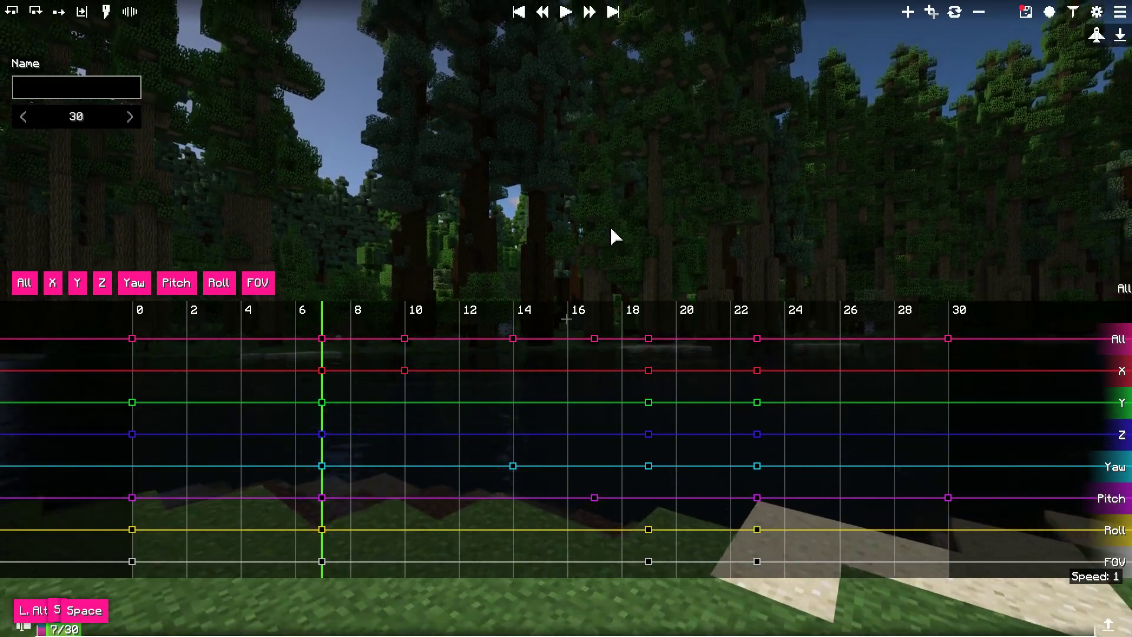
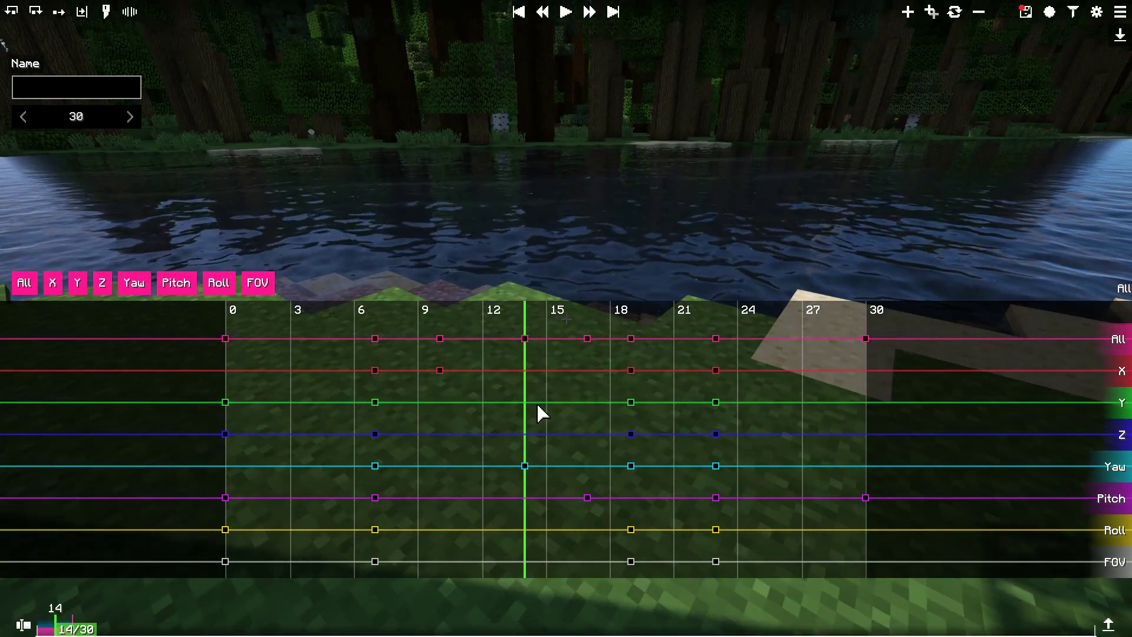
- Enter flight mode and fly the camera to a new viewpoint facing the shoreline
key("f")
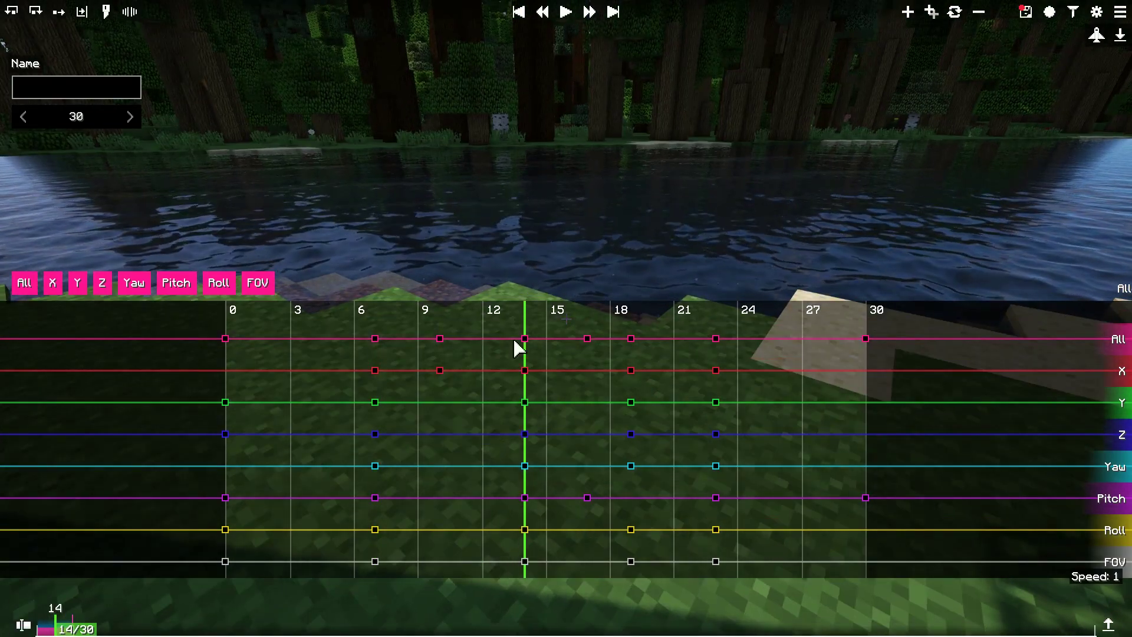
key("f")
left_click_drag(412, 429, 538, 435)
left_click(526, 410)
left_click(531, 437)
left_click(532, 441)
left_click(530, 446)
double_click(530, 441)
- Select the keyframe at tick 14 on the all-channels timeline
left_click(527, 503)
double_click(527, 509)
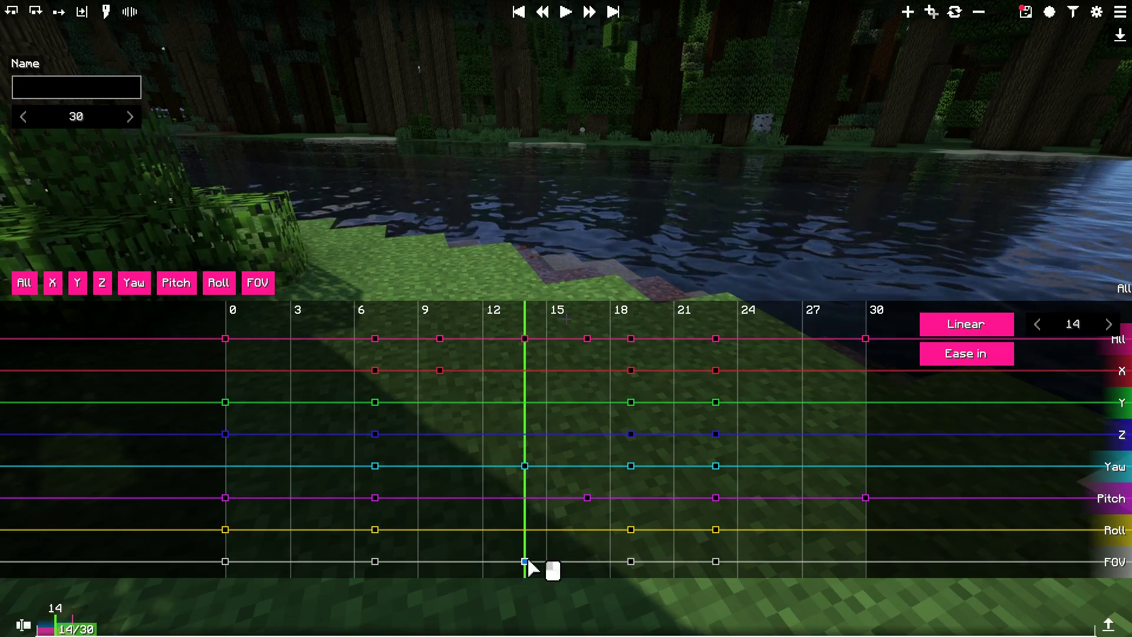
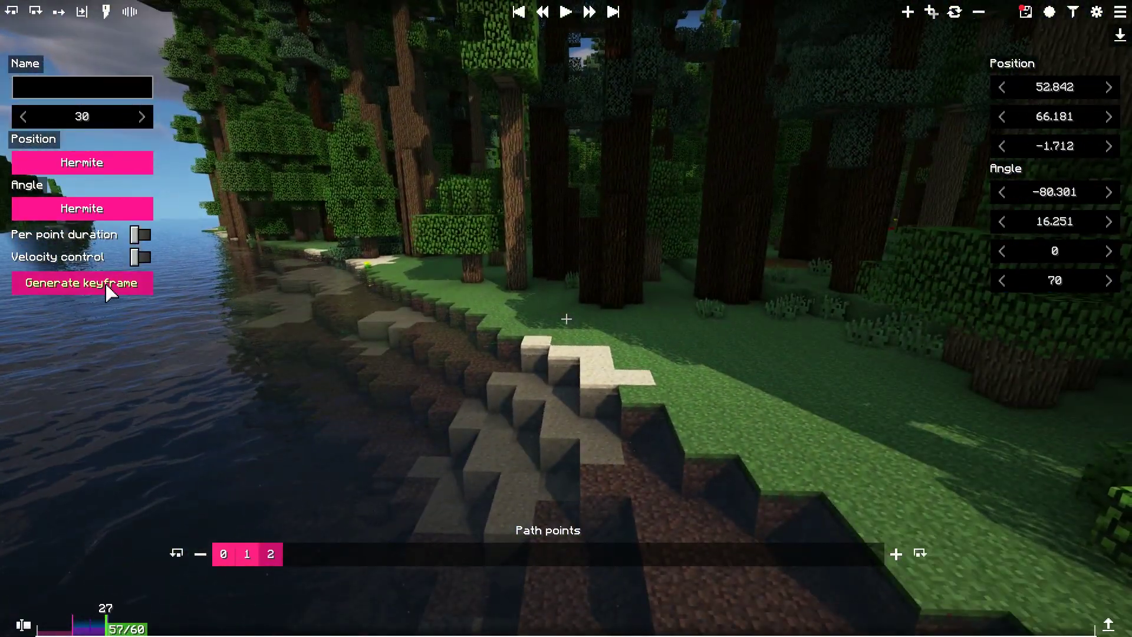
- Generate keyframes from the Hermite path fixture, giving a 30-tick keyframe timeline
left_click_drag(131, 379, 265, 382)
left_click_drag(320, 383, 780, 395)
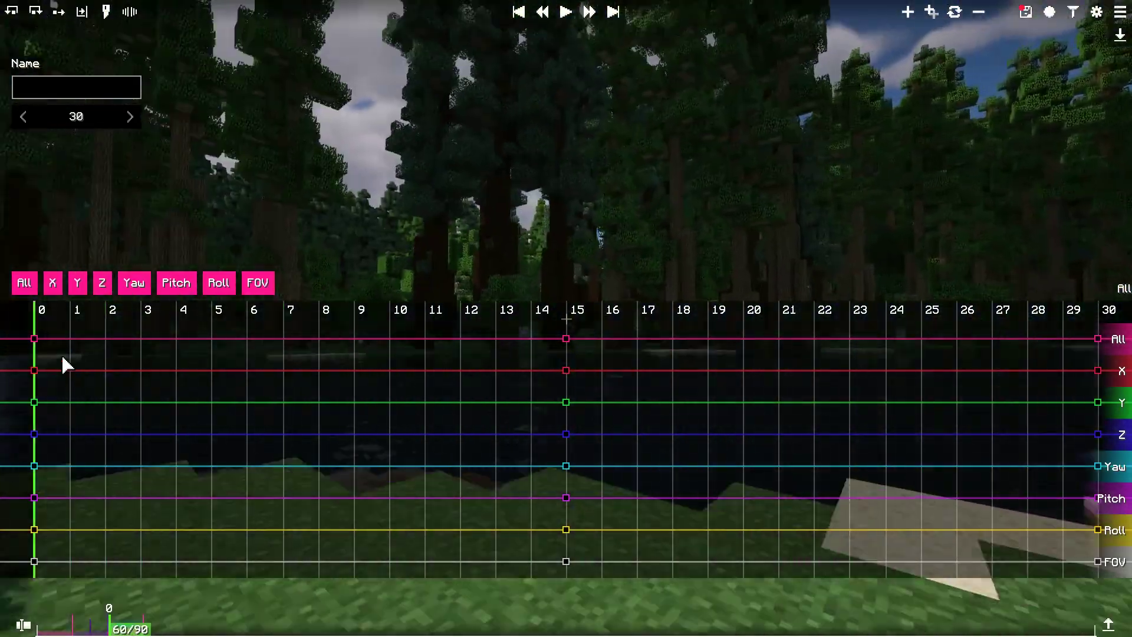